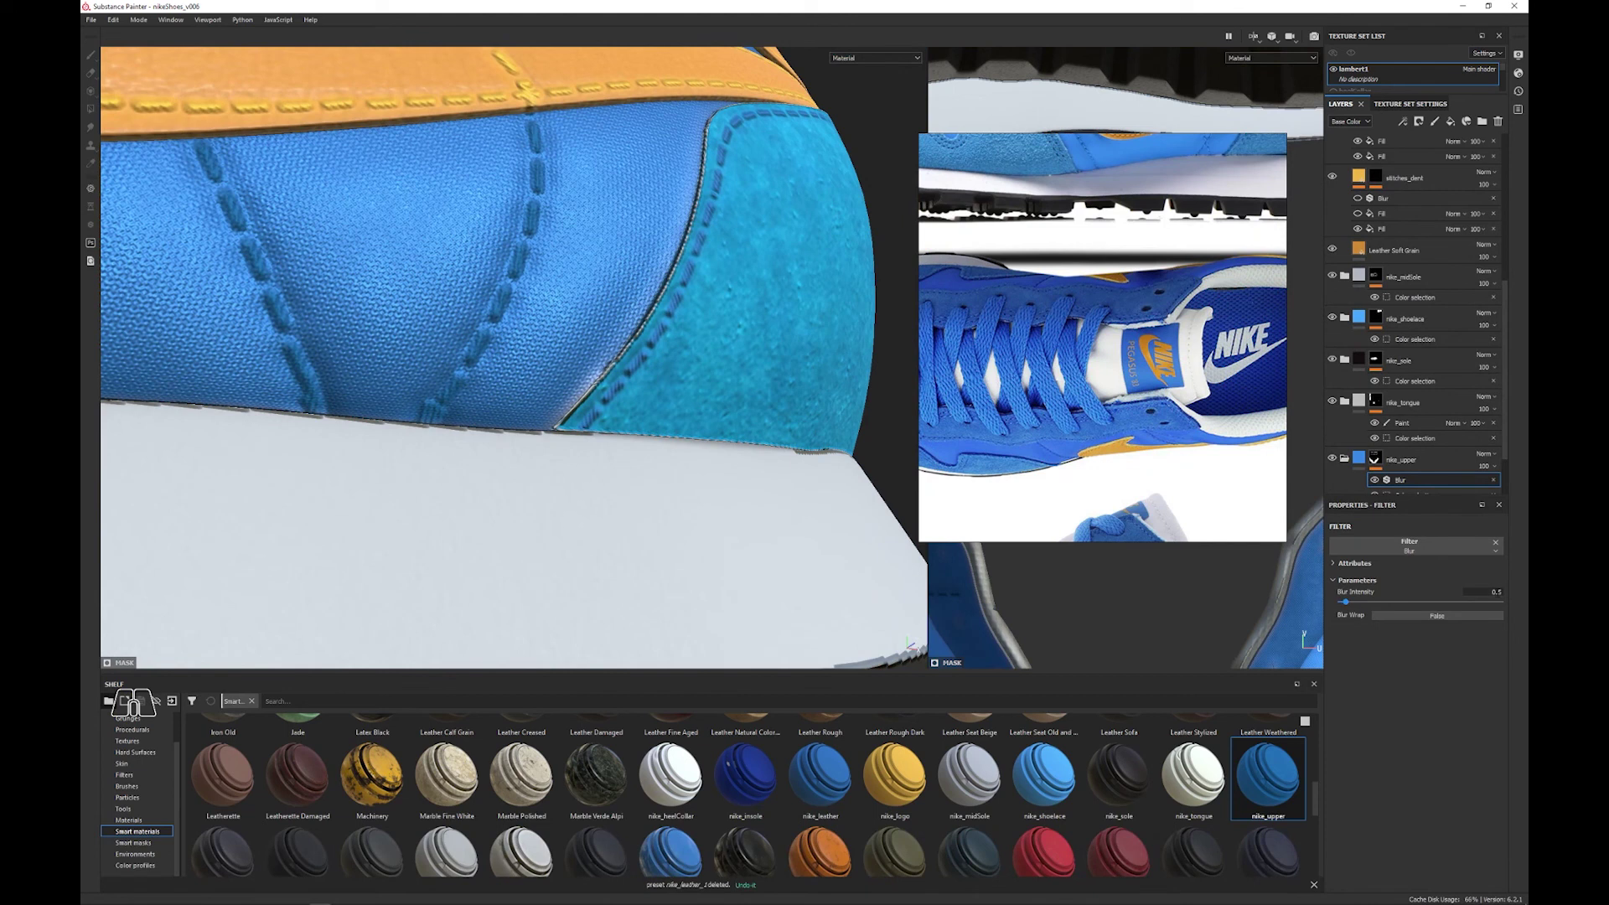
Lower the nike_upper Blur filter intensity to 0.1 and confirm
key("KP_1")
key("Return")
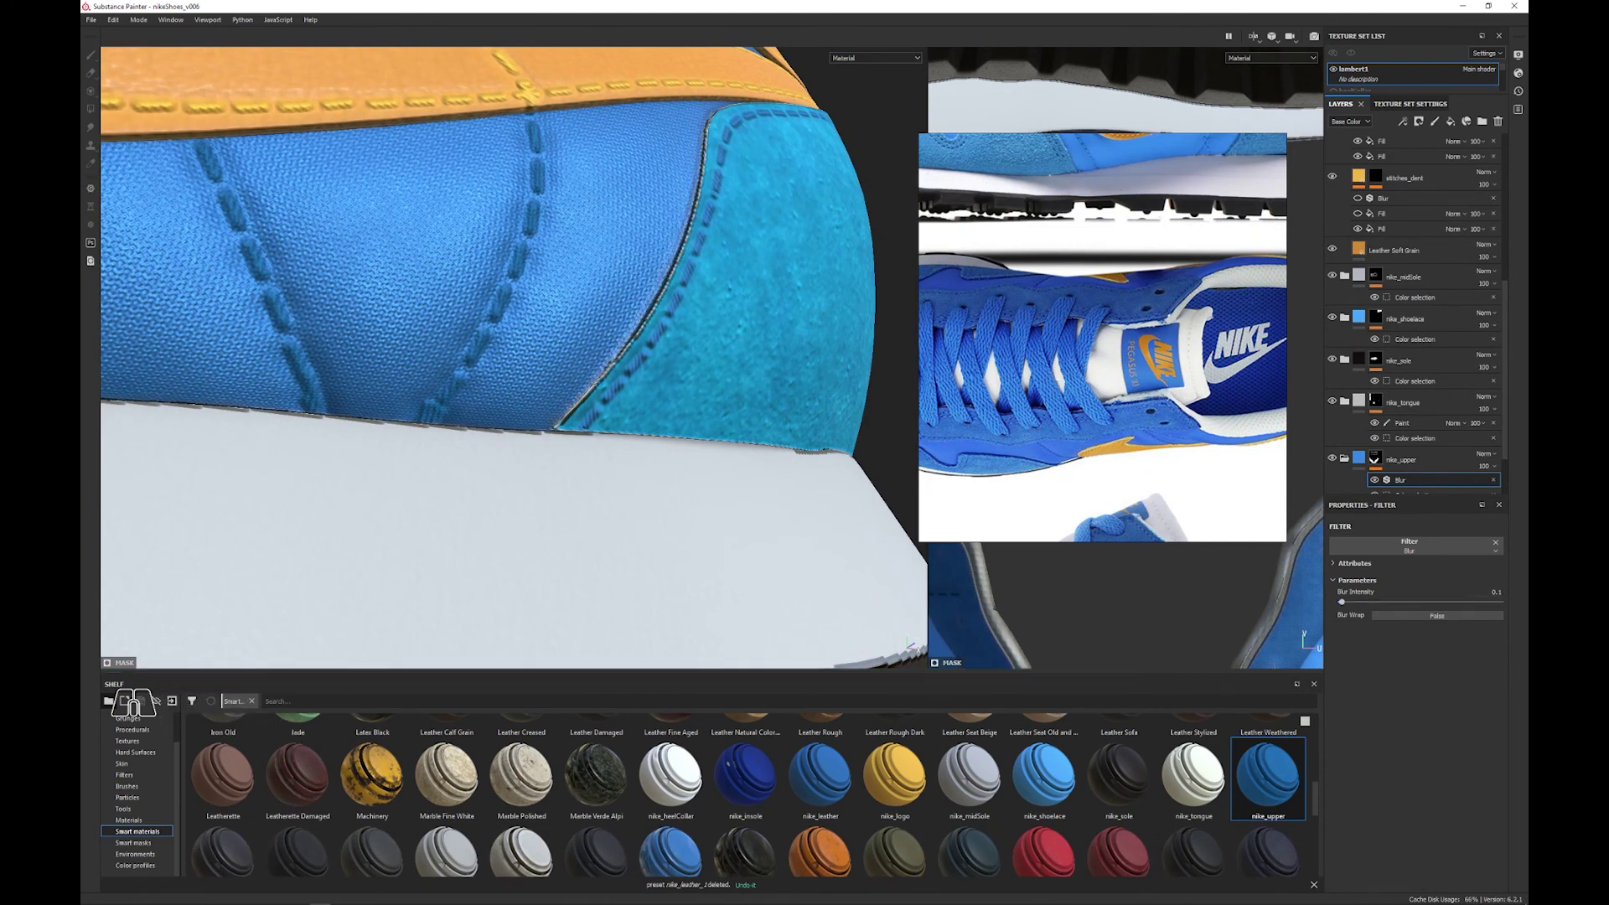
Select the shoes_new_geo_high_grp1 group in Maya's Outliner with Hypershade open
left_click(1377, 481)
left_click(1377, 481)
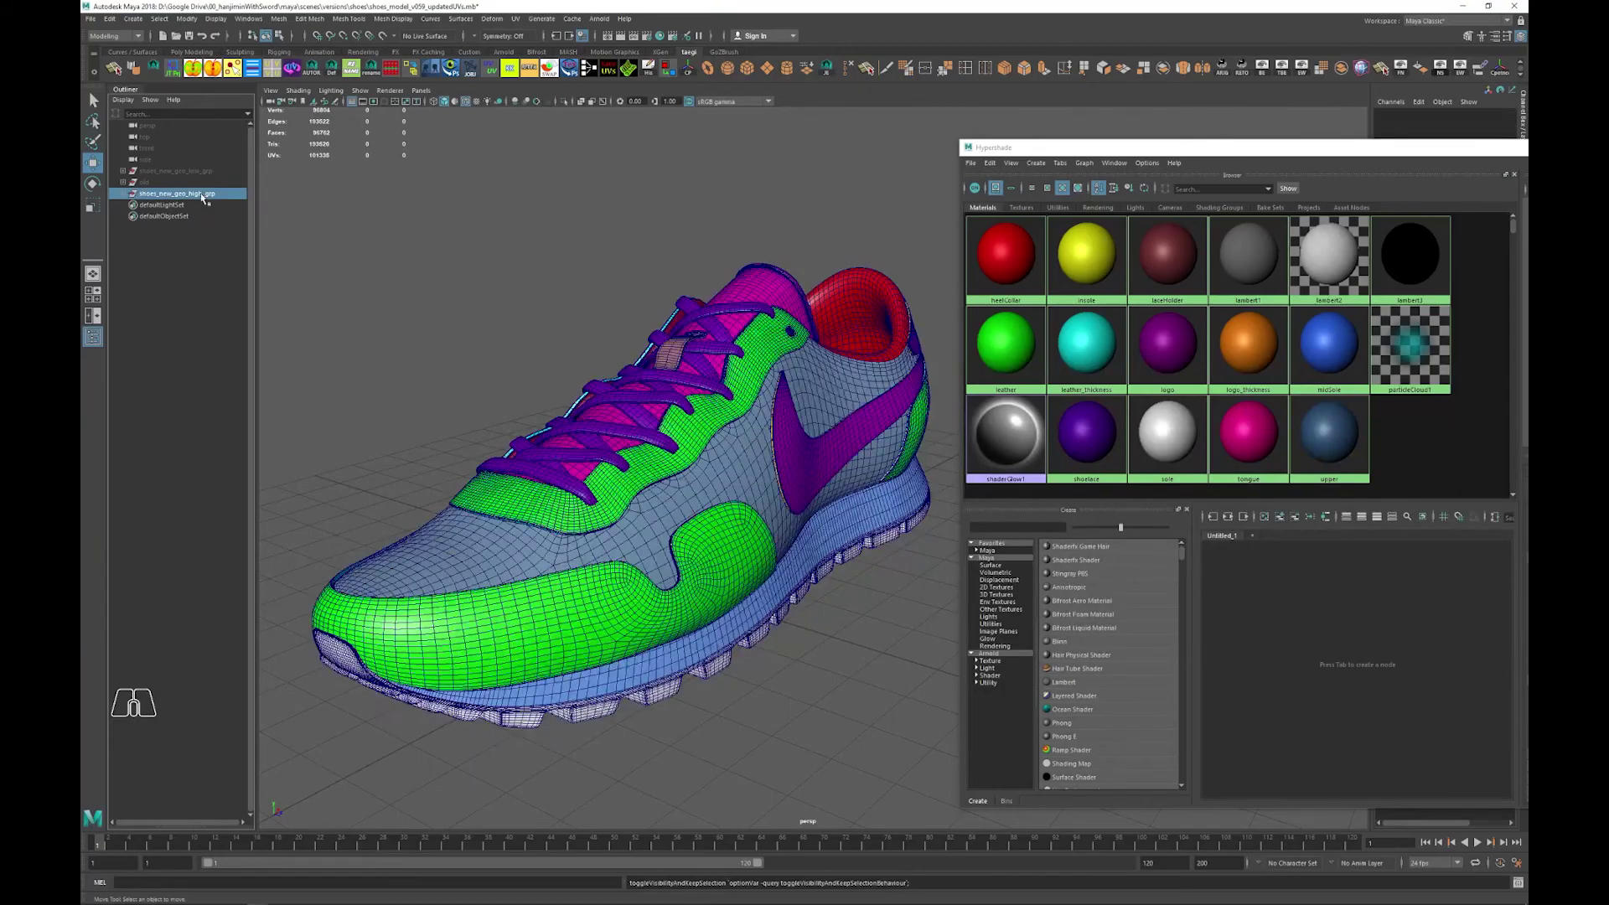